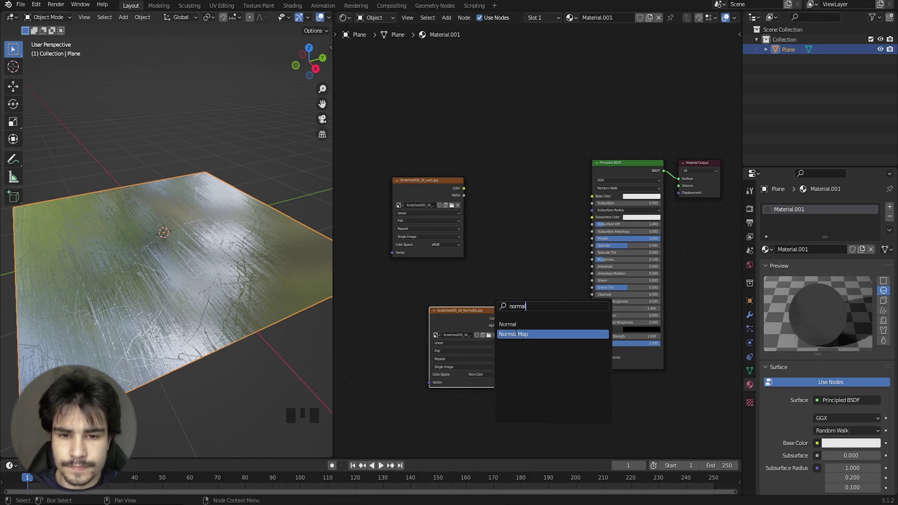
# Add a Normal Map node and place it beside the scratches texture in the node graph
pyautogui.scroll(-3)
pyautogui.scroll(3)
pyautogui.scroll(3)
pyautogui.moveTo(594, 355); pyautogui.dragTo(575, 322)
pyautogui.moveTo(572, 320); pyautogui.dragTo(160, 294)
pyautogui.moveTo(161, 294); pyautogui.dragTo(255, 289)
pyautogui.scroll(3)
pyautogui.moveTo(153, 306); pyautogui.dragTo(228, 309)
# Add a Mix colour node and drop it next to the scratches image texture, unconnected
pyautogui.scroll(-3)
pyautogui.moveTo(144, 305); pyautogui.dragTo(104, 303)
pyautogui.scroll(-3)
pyautogui.moveTo(200, 290); pyautogui.dragTo(125, 288)
pyautogui.scroll(3)
pyautogui.moveTo(144, 263); pyautogui.dragTo(438, 160)
pyautogui.scroll(3)
pyautogui.click(467, 167)
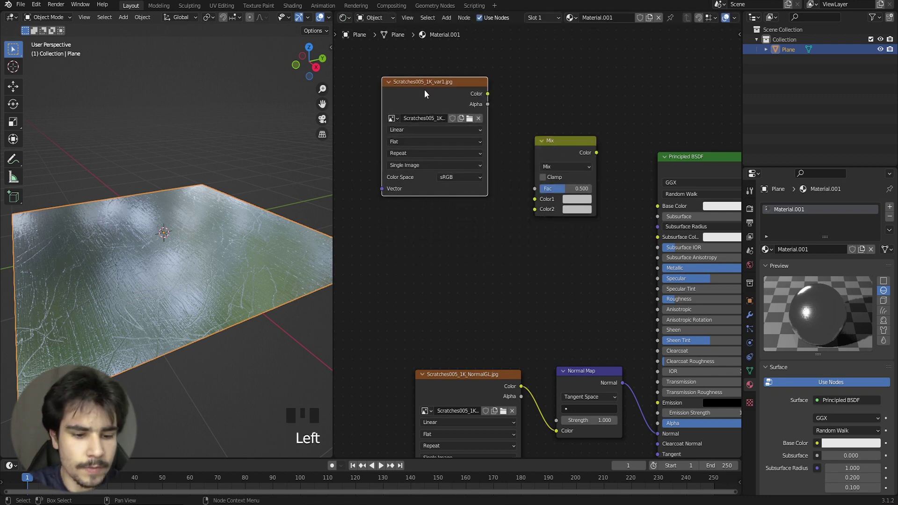
# Duplicate the scratches texture and wire the Mix node's output into the Principled BSDF Base Color
pyautogui.press('shift+d')
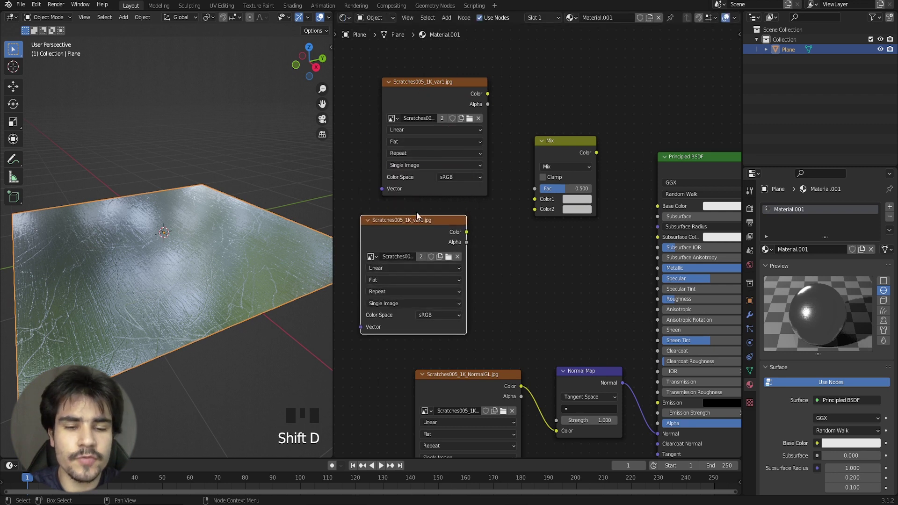
pyautogui.click(422, 229)
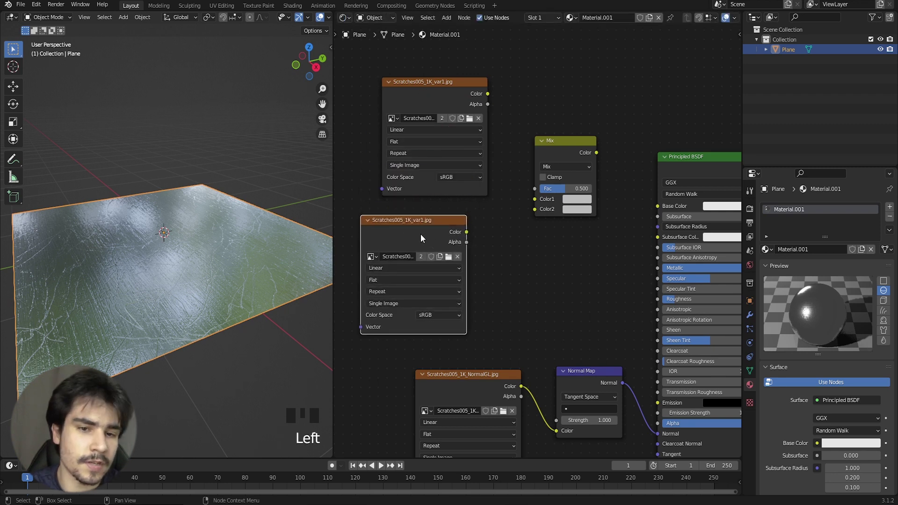
pyautogui.click(359, 110)
pyautogui.scroll(3)
pyautogui.moveTo(368, 116); pyautogui.dragTo(455, 279)
pyautogui.click(455, 279)
pyautogui.moveTo(605, 219); pyautogui.dragTo(523, 185)
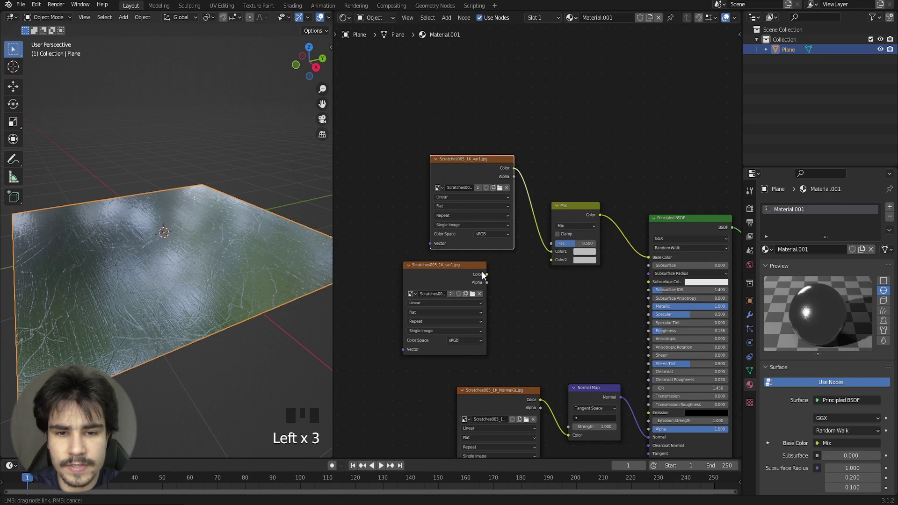
pyautogui.moveTo(519, 280); pyautogui.dragTo(536, 265)
# Delete the duplicate scratches texture, leaving only the original feeding the Mix node
pyautogui.click(502, 275)
pyautogui.scroll(3)
pyautogui.moveTo(138, 253); pyautogui.dragTo(188, 277)
pyautogui.scroll(-3)
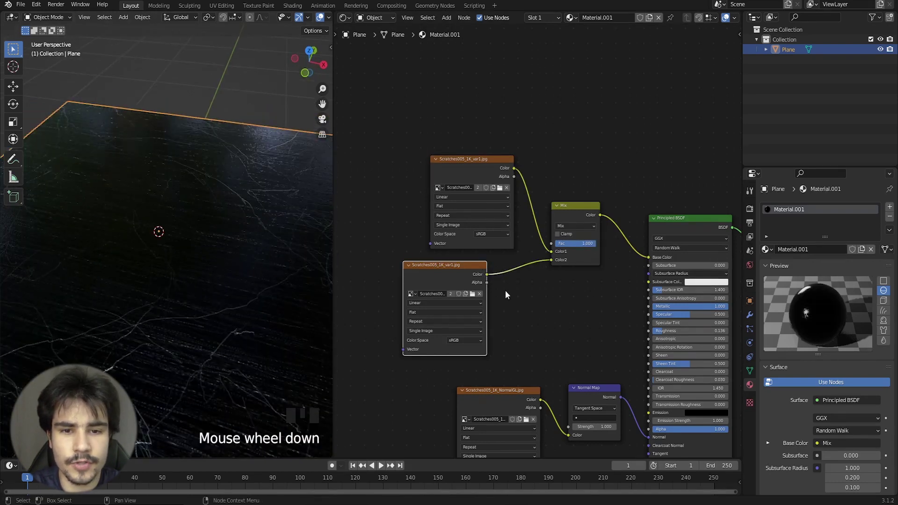
pyautogui.click(457, 285)
pyautogui.press('Delete')
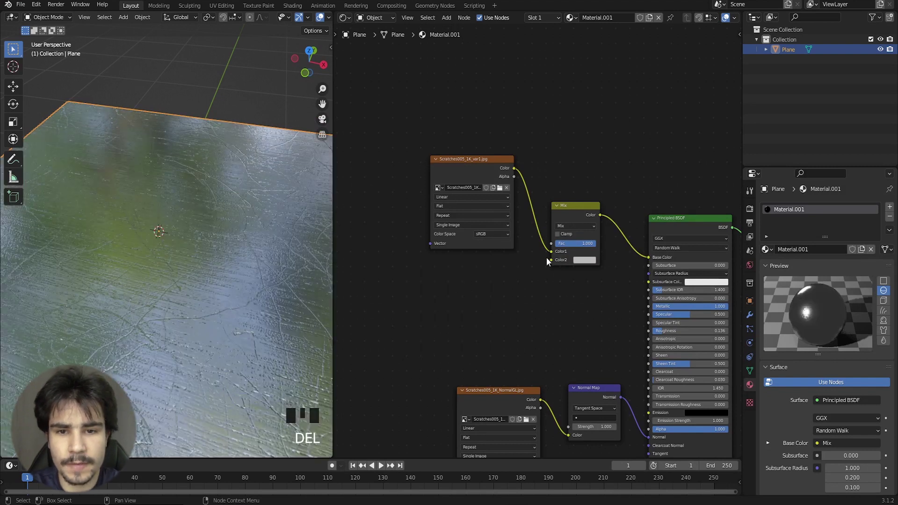
# Set the Mix node's second colour to a light blue in the colour picker
pyautogui.click(590, 264)
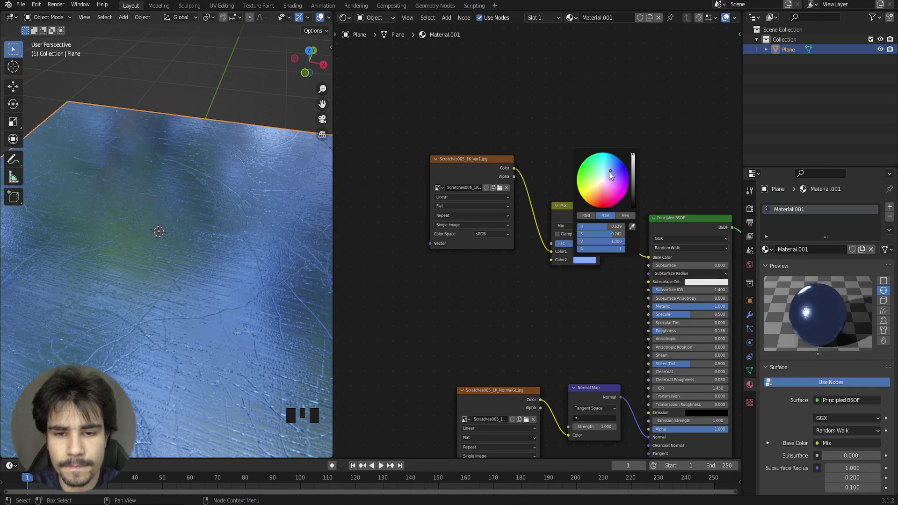
pyautogui.scroll(3)
pyautogui.middleClick(139, 309)
pyautogui.scroll(3)
pyautogui.moveTo(584, 248); pyautogui.dragTo(149, 252)
pyautogui.scroll(-3)
pyautogui.moveTo(136, 270); pyautogui.dragTo(668, 418)
pyautogui.scroll(-3)
pyautogui.scroll(-3)
pyautogui.middleClick(645, 402)
# Orbit around the plane to check the tint, then set the Mix factor to 0
pyautogui.scroll(3)
pyautogui.scroll(-3)
pyautogui.moveTo(133, 326); pyautogui.dragTo(78, 316)
pyautogui.scroll(3)
pyautogui.scroll(3)
pyautogui.moveTo(175, 314); pyautogui.dragTo(211, 332)
pyautogui.scroll(-3)
pyautogui.scroll(-3)
pyautogui.scroll(-3)
pyautogui.click(591, 224)
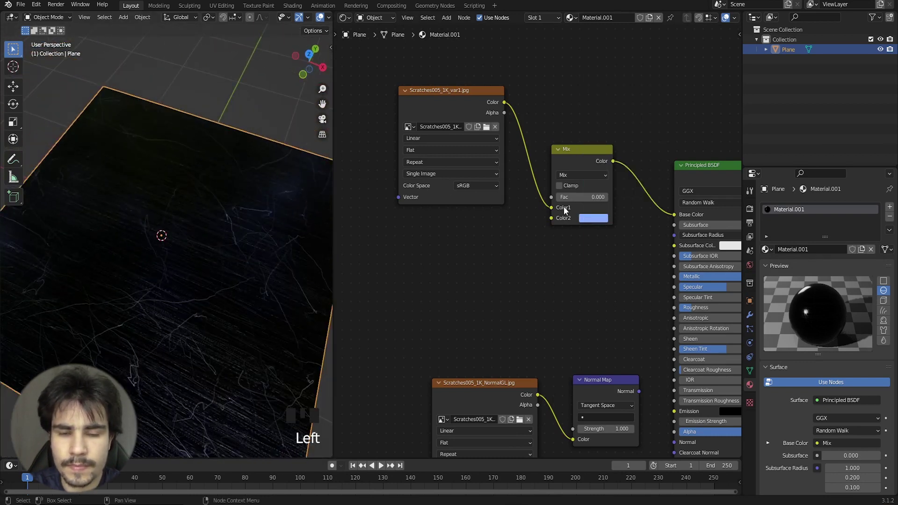
# Switch the Mix node's blend mode to Add with the factor at 1
pyautogui.moveTo(169, 235); pyautogui.dragTo(571, 199)
pyautogui.moveTo(571, 199); pyautogui.dragTo(571, 273)
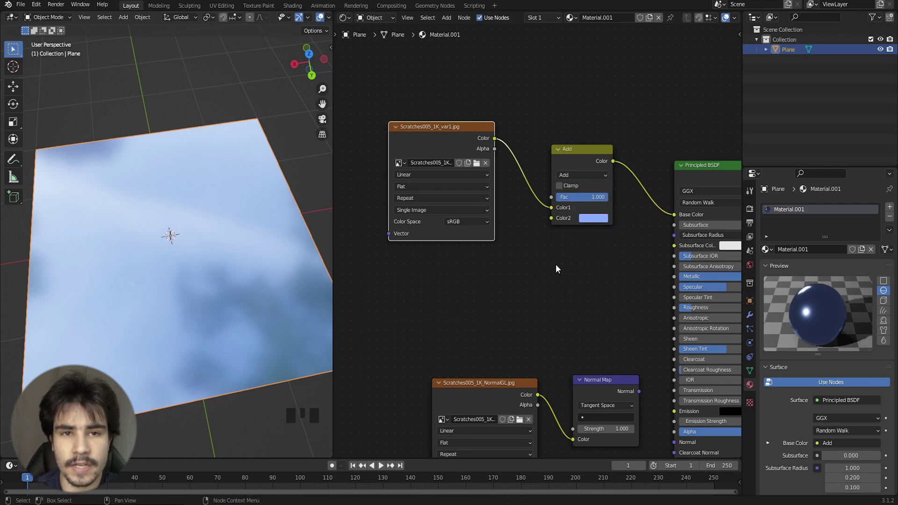
pyautogui.moveTo(232, 234); pyautogui.dragTo(700, 311)
pyautogui.moveTo(699, 310); pyautogui.dragTo(293, 296)
pyautogui.moveTo(293, 295); pyautogui.dragTo(308, 297)
pyautogui.scroll(3)
pyautogui.scroll(-3)
# Orbit the view to inspect the tinted plane and bring the normal map nodes into view
pyautogui.moveTo(97, 304); pyautogui.dragTo(108, 305)
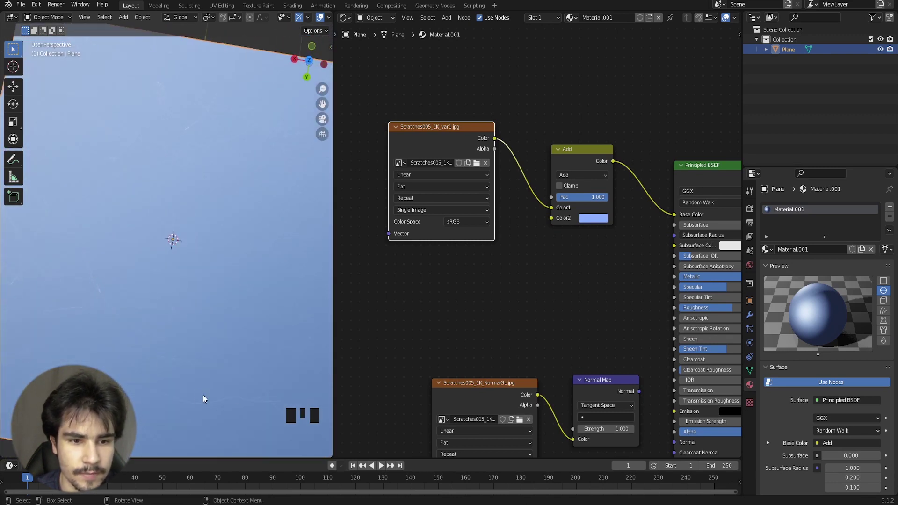
pyautogui.moveTo(708, 313); pyautogui.dragTo(616, 340)
pyautogui.scroll(-3)
pyautogui.moveTo(615, 340); pyautogui.dragTo(590, 308)
pyautogui.moveTo(590, 307); pyautogui.dragTo(599, 316)
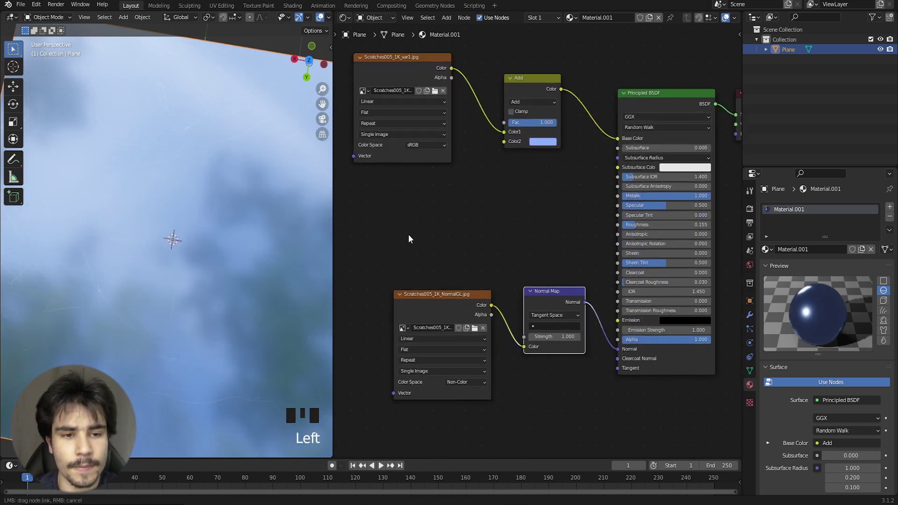
pyautogui.scroll(-3)
pyautogui.moveTo(95, 240); pyautogui.dragTo(66, 201)
pyautogui.scroll(3)
# Change the Mix node's second colour to a light green and duplicate the scratches texture
pyautogui.moveTo(83, 233); pyautogui.dragTo(544, 150)
pyautogui.click(544, 147)
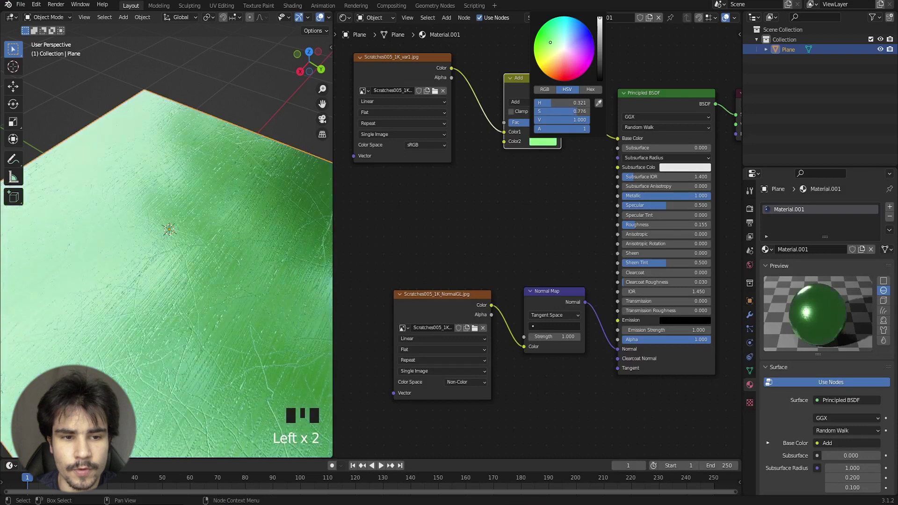
pyautogui.middleClick(447, 162)
pyautogui.scroll(3)
pyautogui.scroll(3)
pyautogui.moveTo(513, 216); pyautogui.dragTo(513, 216)
pyautogui.click(575, 146)
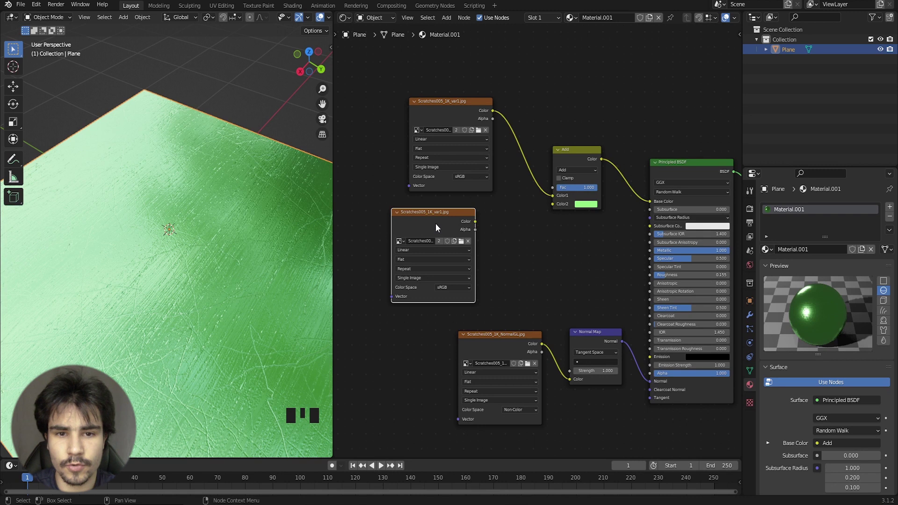
pyautogui.click(535, 236)
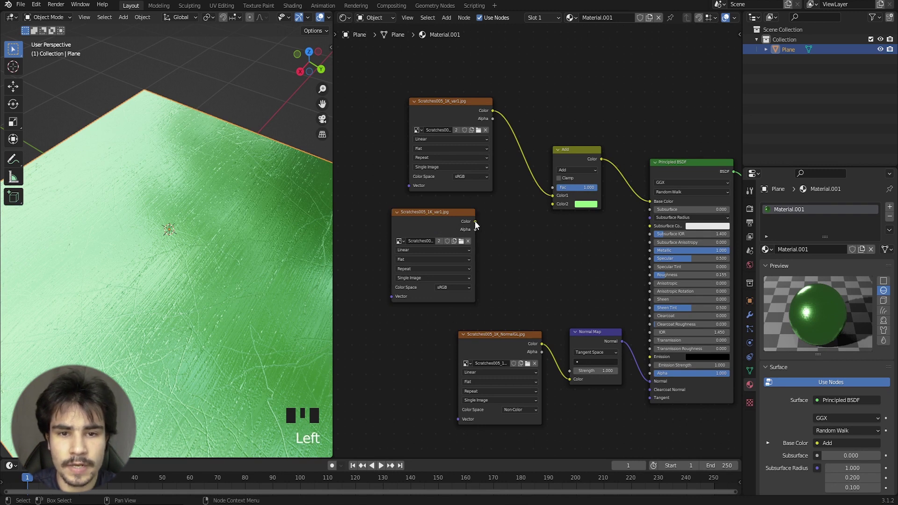
# Delete the scratched-metal nodes, leaving only the Principled BSDF for the leaking material
pyautogui.press('Delete')
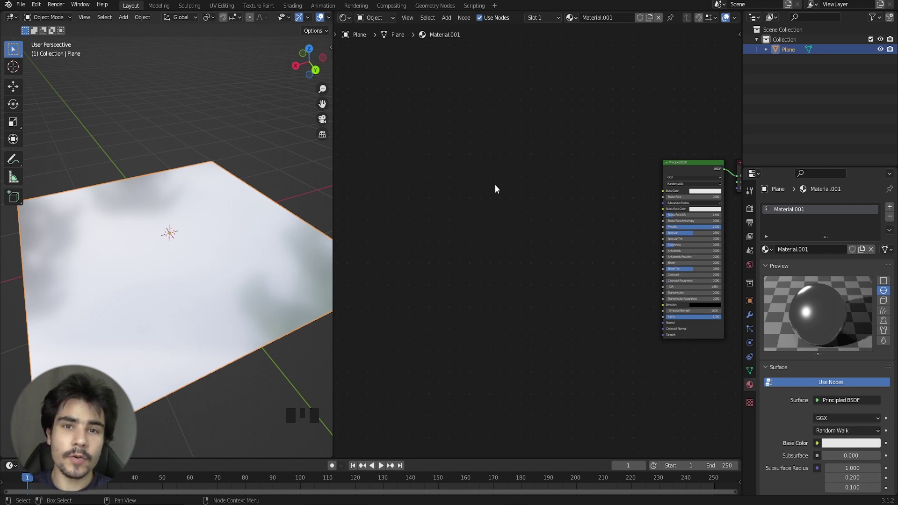
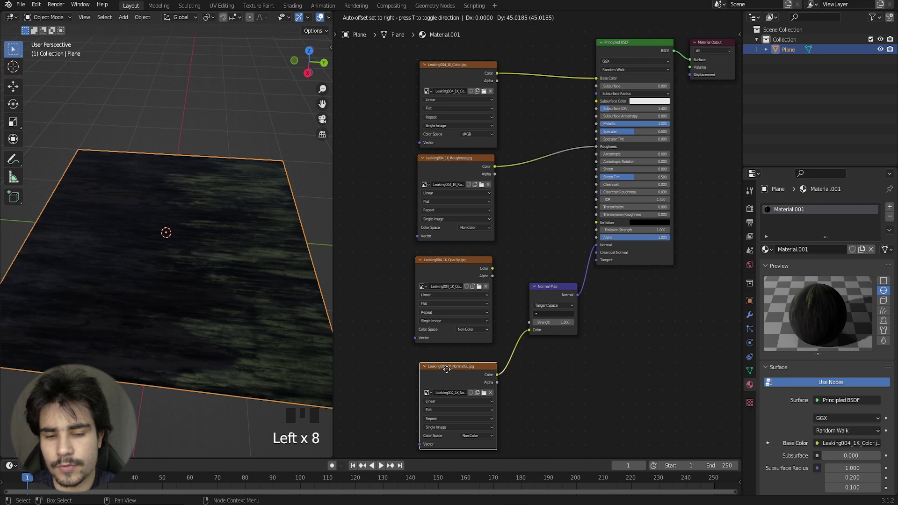
# Rearrange the Leaking004 texture nodes in the material graph
pyautogui.moveTo(480, 166); pyautogui.dragTo(444, 109)
pyautogui.click(444, 109)
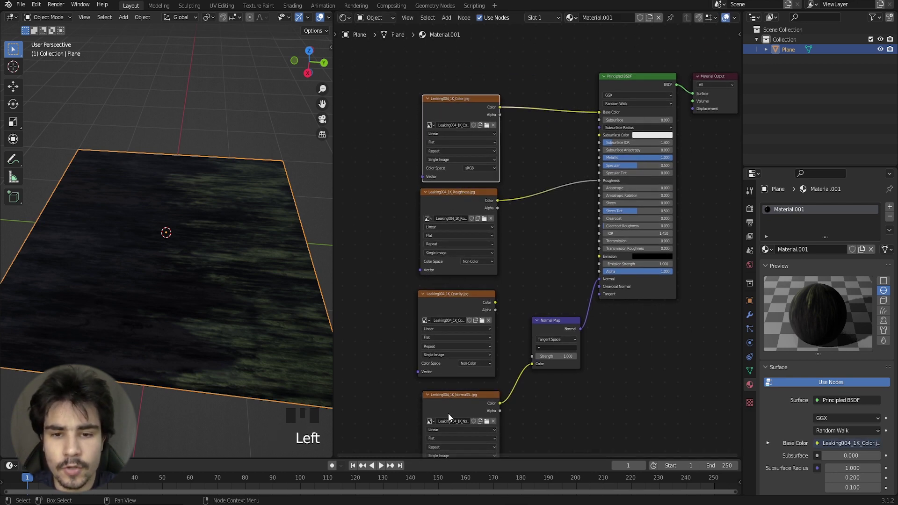
pyautogui.scroll(3)
pyautogui.scroll(3)
pyautogui.scroll(3)
pyautogui.click(538, 295)
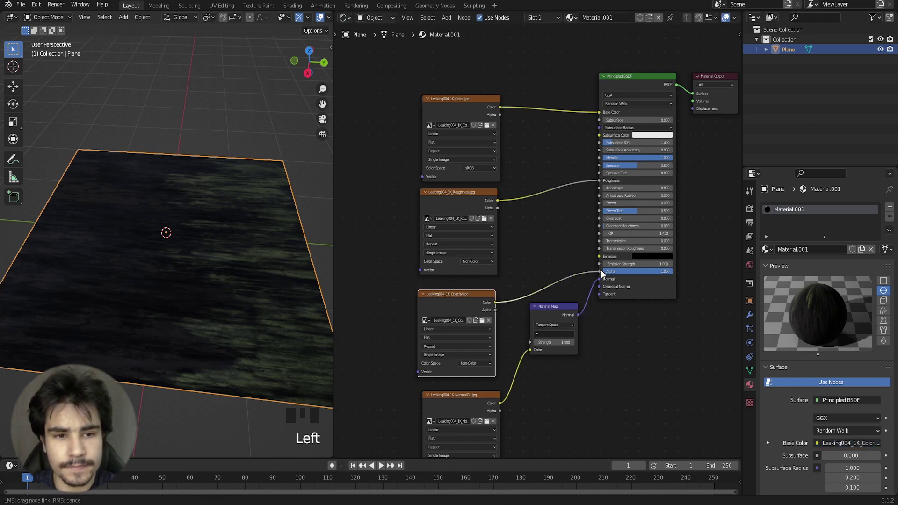
# Feed the Leaking opacity map into the BSDF Alpha and switch to Cycles rendered shading
pyautogui.moveTo(362, 281); pyautogui.dragTo(749, 212)
pyautogui.click(749, 212)
pyautogui.moveTo(835, 214); pyautogui.dragTo(143, 182)
pyautogui.press('z')
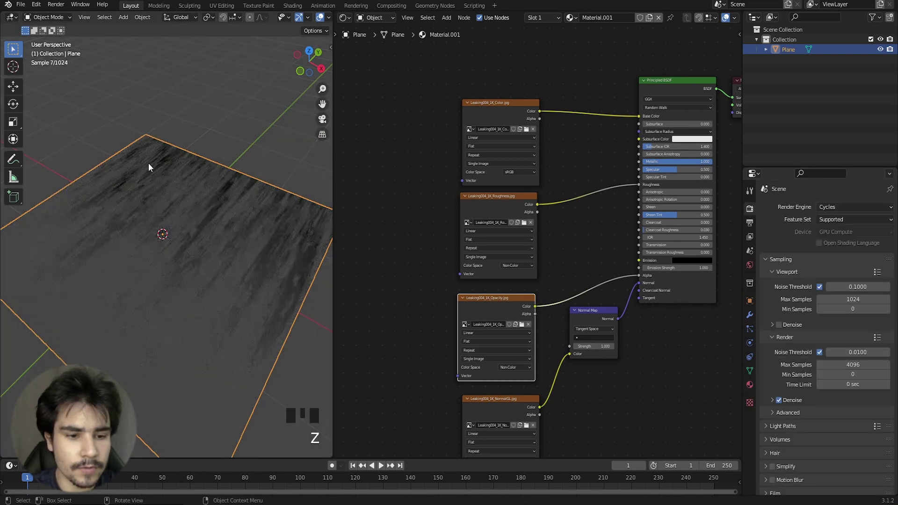
# Add a Sun light to the scene above the leaking-stain plane and rotate it
pyautogui.moveTo(129, 276); pyautogui.dragTo(145, 281)
pyautogui.scroll(-3)
pyautogui.moveTo(147, 262); pyautogui.dragTo(219, 239)
pyautogui.press('z')
pyautogui.moveTo(181, 253); pyautogui.dragTo(156, 200)
pyautogui.press('shift+a')
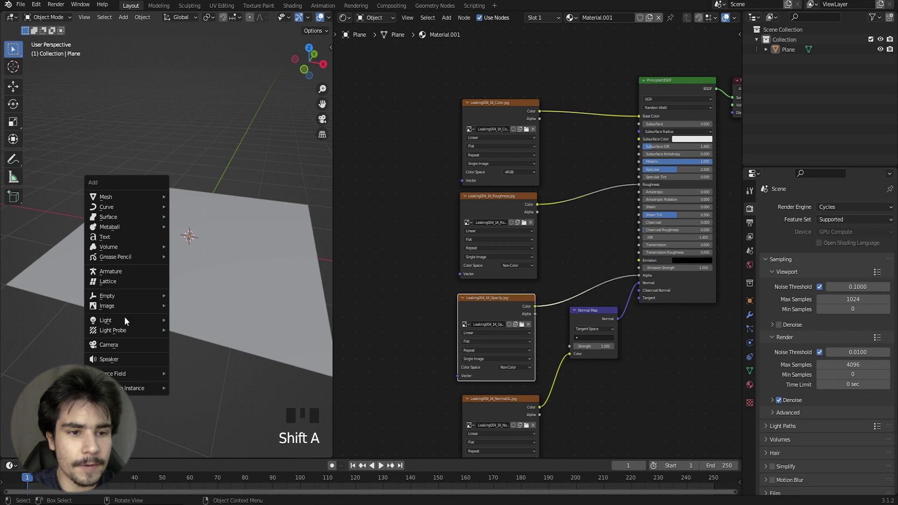
pyautogui.scroll(-3)
pyautogui.press('r')
pyautogui.moveTo(115, 211); pyautogui.dragTo(143, 244)
# Preview the lit plane in rendered shading and adjust the sun light's strength
pyautogui.scroll(3)
pyautogui.press('z')
pyautogui.scroll(3)
pyautogui.scroll(3)
pyautogui.click(753, 350)
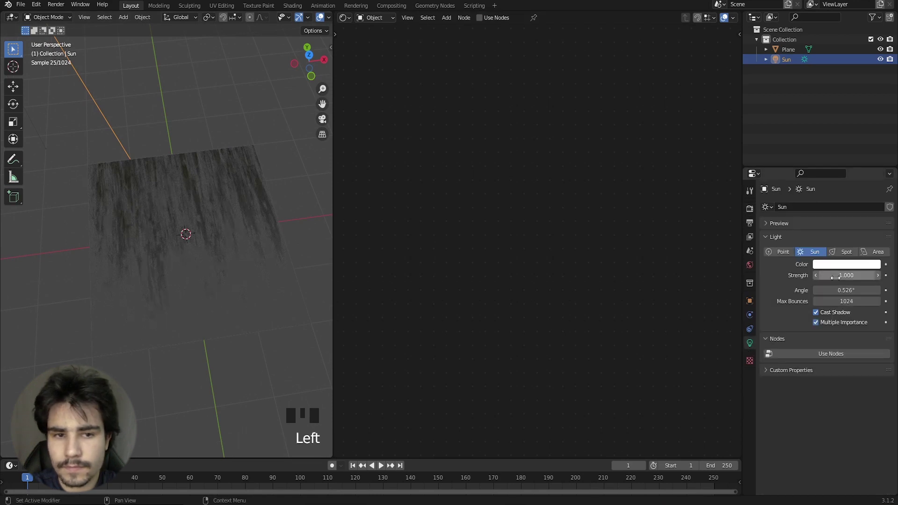
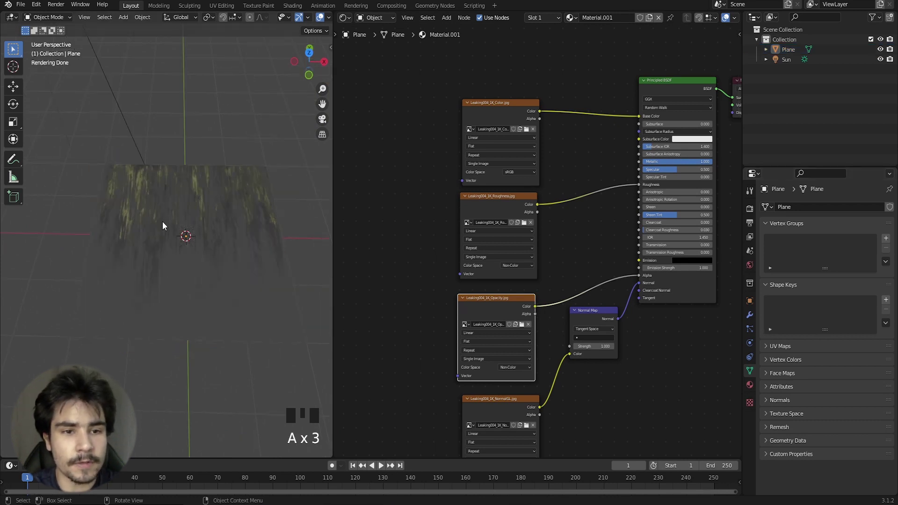
# Add a second plane and rotate it upright behind the stain plane, viewed from the side
pyautogui.scroll(3)
pyautogui.press('shift+a')
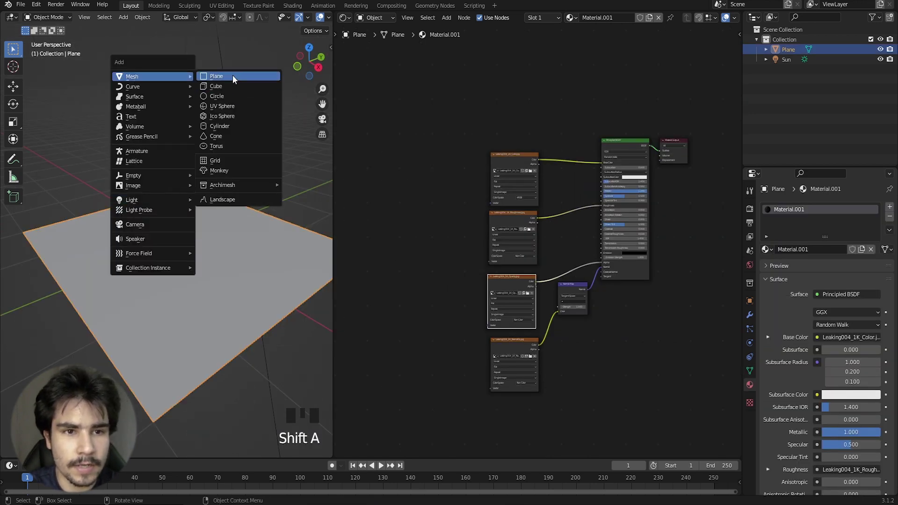
pyautogui.scroll(-3)
pyautogui.press('KP_1')
pyautogui.press('r')
pyautogui.scroll(-3)
pyautogui.moveTo(148, 186); pyautogui.dragTo(153, 244)
pyautogui.click(153, 244)
pyautogui.press('KP_1')
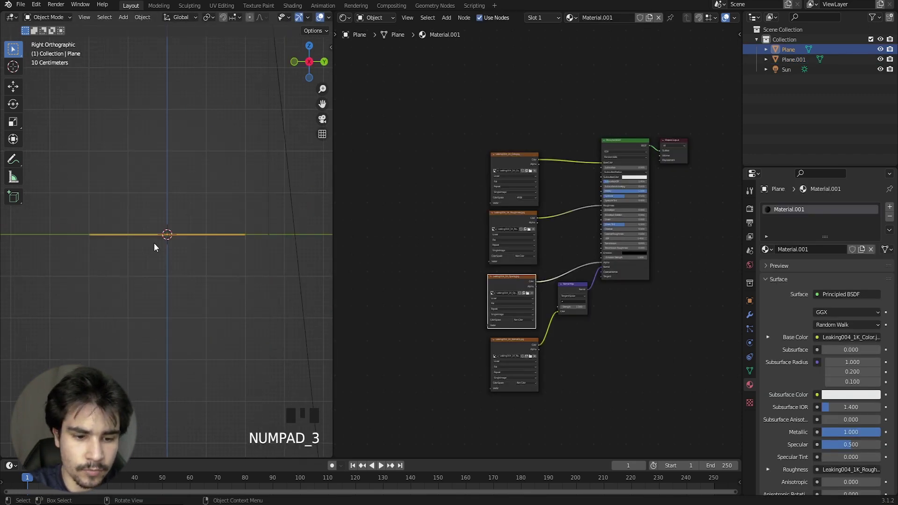
pyautogui.press('r')
pyautogui.moveTo(178, 237); pyautogui.dragTo(164, 318)
# Give the new wall plane a new white material and position it behind the stain plane
pyautogui.press('z')
pyautogui.scroll(-3)
pyautogui.scroll(-3)
pyautogui.scroll(3)
pyautogui.click(15, 90)
pyautogui.press('z')
pyautogui.moveTo(248, 287); pyautogui.dragTo(209, 236)
pyautogui.click(208, 237)
pyautogui.moveTo(145, 230); pyautogui.dragTo(176, 219)
pyautogui.scroll(3)
pyautogui.click(185, 212)
# Scale the wall plane wider along X so it acts as a backdrop behind the stain plane
pyautogui.moveTo(173, 204); pyautogui.dragTo(314, 187)
pyautogui.click(313, 186)
pyautogui.moveTo(218, 186); pyautogui.dragTo(219, 167)
pyautogui.scroll(-3)
pyautogui.press('ctrl+z')
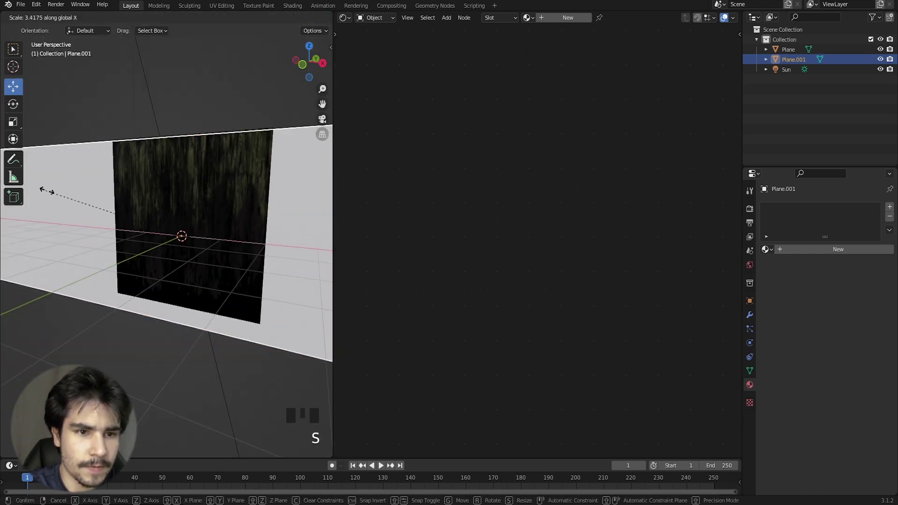
pyautogui.scroll(-3)
pyautogui.moveTo(210, 182); pyautogui.dragTo(175, 201)
pyautogui.click(175, 201)
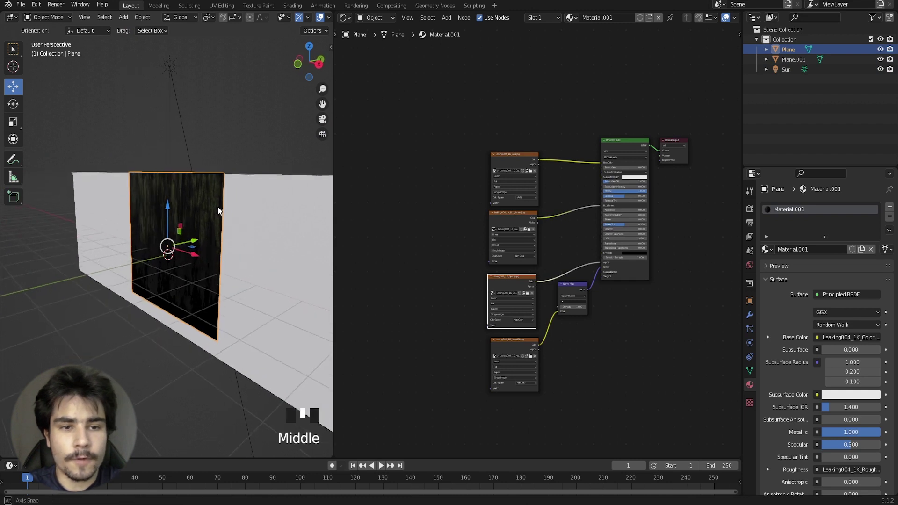
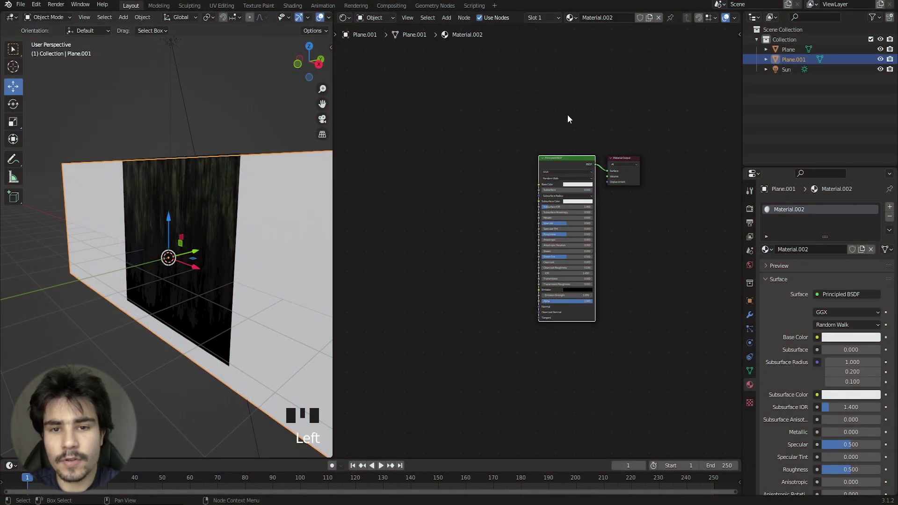
# Frame the wall and stain plane in the viewport and select the wall mesh Plane.001
pyautogui.moveTo(520, 118); pyautogui.dragTo(188, 175)
pyautogui.moveTo(188, 175); pyautogui.dragTo(220, 171)
pyautogui.scroll(-3)
pyautogui.moveTo(184, 170); pyautogui.dragTo(241, 171)
pyautogui.scroll(3)
pyautogui.moveTo(181, 213); pyautogui.dragTo(220, 165)
pyautogui.scroll(-3)
pyautogui.scroll(-3)
pyautogui.click(283, 196)
pyautogui.click(587, 171)
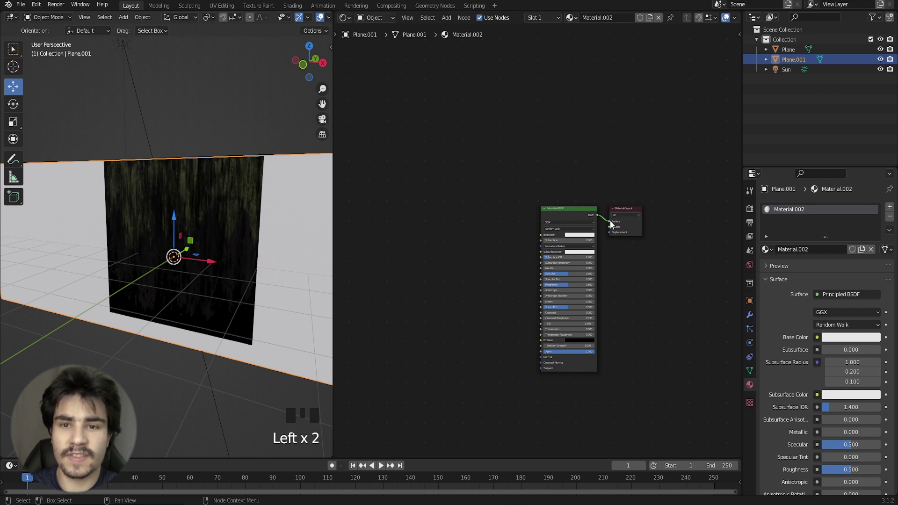
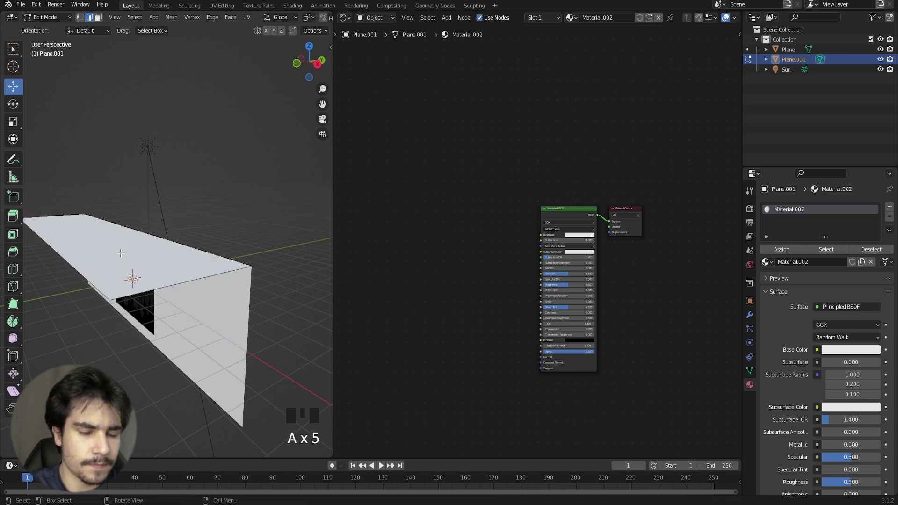
# Extrude the wall's edges in Edit Mode to give it a thicker wall shape
pyautogui.moveTo(100, 256); pyautogui.dragTo(130, 246)
pyautogui.scroll(3)
pyautogui.moveTo(100, 258); pyautogui.dragTo(111, 251)
pyautogui.scroll(3)
pyautogui.middleClick(84, 259)
pyautogui.moveTo(84, 254); pyautogui.dragTo(116, 190)
pyautogui.press('z')
pyautogui.scroll(-3)
pyautogui.moveTo(83, 269); pyautogui.dragTo(117, 235)
pyautogui.press('a')
# Select the stain plane and begin moving it toward the wall
pyautogui.click(170, 255)
pyautogui.moveTo(148, 257); pyautogui.dragTo(105, 268)
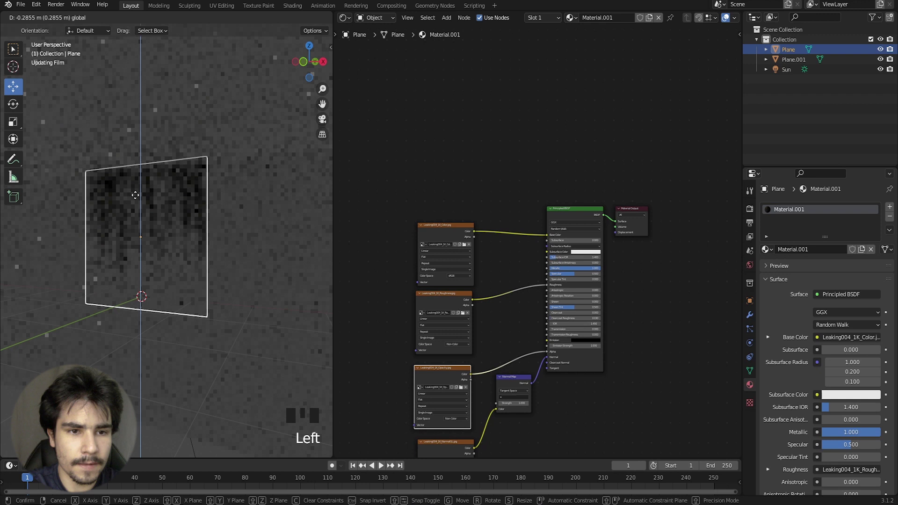
# Drop the stain plane onto the wall and check it from Front Orthographic view
pyautogui.press('z')
pyautogui.moveTo(132, 226); pyautogui.dragTo(142, 230)
pyautogui.click(141, 231)
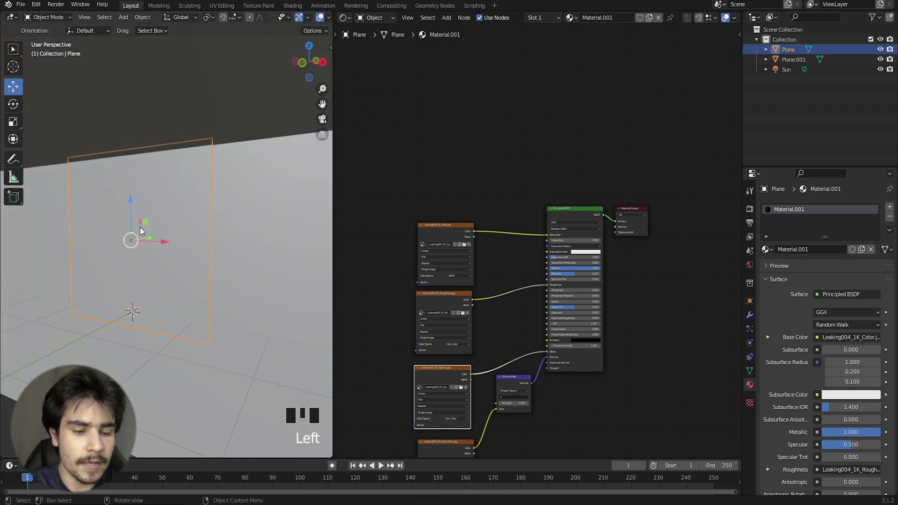
pyautogui.scroll(-3)
pyautogui.moveTo(188, 242); pyautogui.dragTo(161, 285)
pyautogui.press('z')
pyautogui.scroll(3)
pyautogui.press('KP_1')
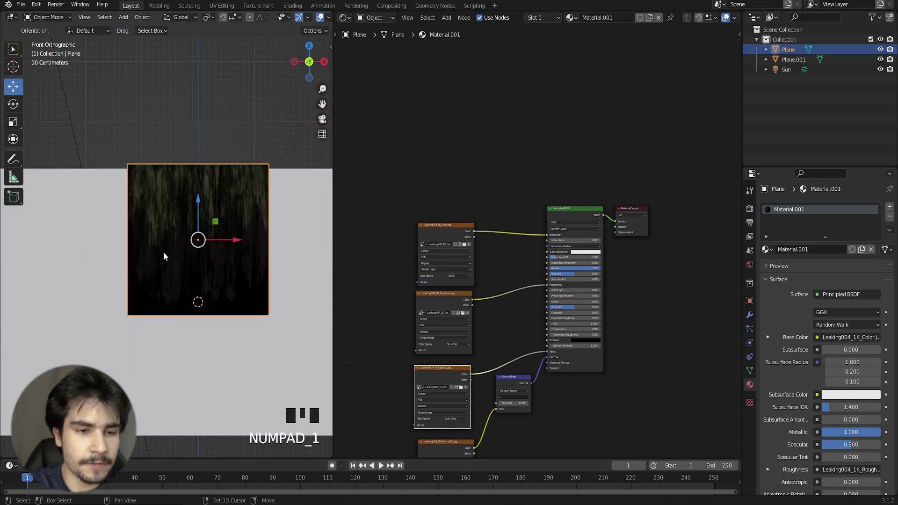
# Duplicate the stain plane with Shift+D and place the copy elsewhere on the wall
pyautogui.press('shift+d')
pyautogui.moveTo(110, 260); pyautogui.dragTo(243, 119)
pyautogui.click(243, 119)
pyautogui.scroll(-3)
pyautogui.scroll(-3)
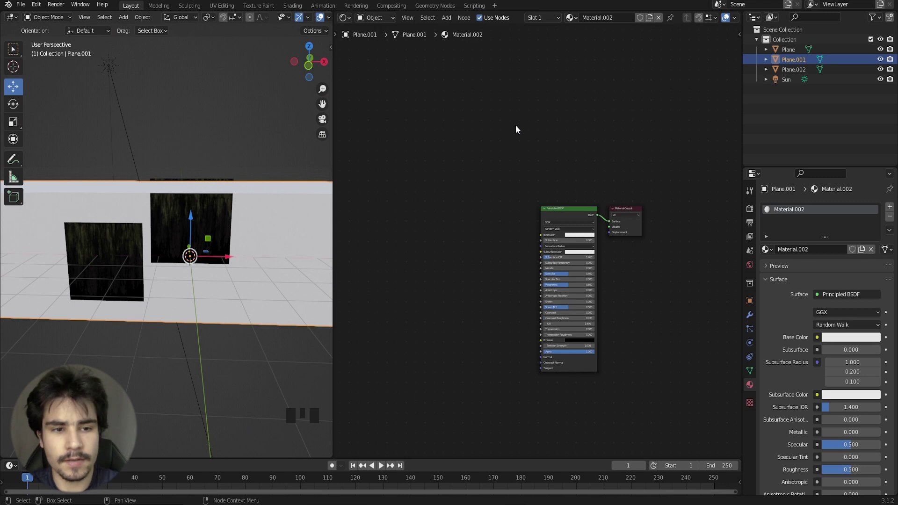
pyautogui.moveTo(87, 172); pyautogui.dragTo(113, 159)
pyautogui.scroll(3)
pyautogui.middleClick(204, 184)
# From Top Orthographic view, nudge the first stain plane flush against the wall surface
pyautogui.press('KP_7')
pyautogui.press('z')
pyautogui.scroll(3)
pyautogui.moveTo(136, 175); pyautogui.dragTo(153, 226)
pyautogui.scroll(3)
pyautogui.click(190, 217)
pyautogui.click(209, 188)
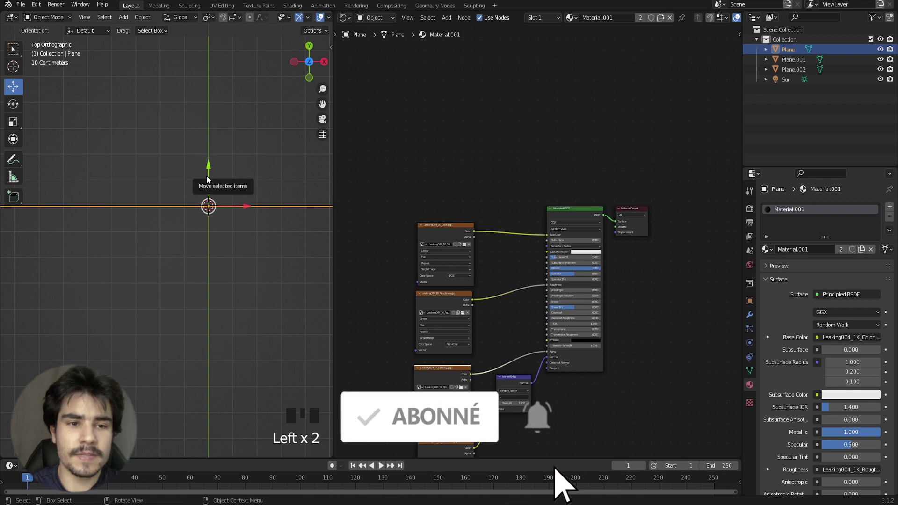
pyautogui.click(210, 172)
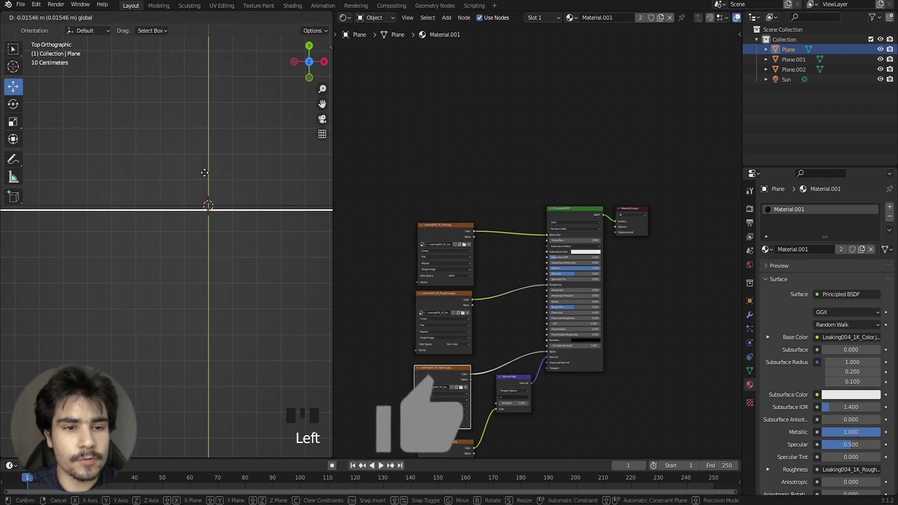